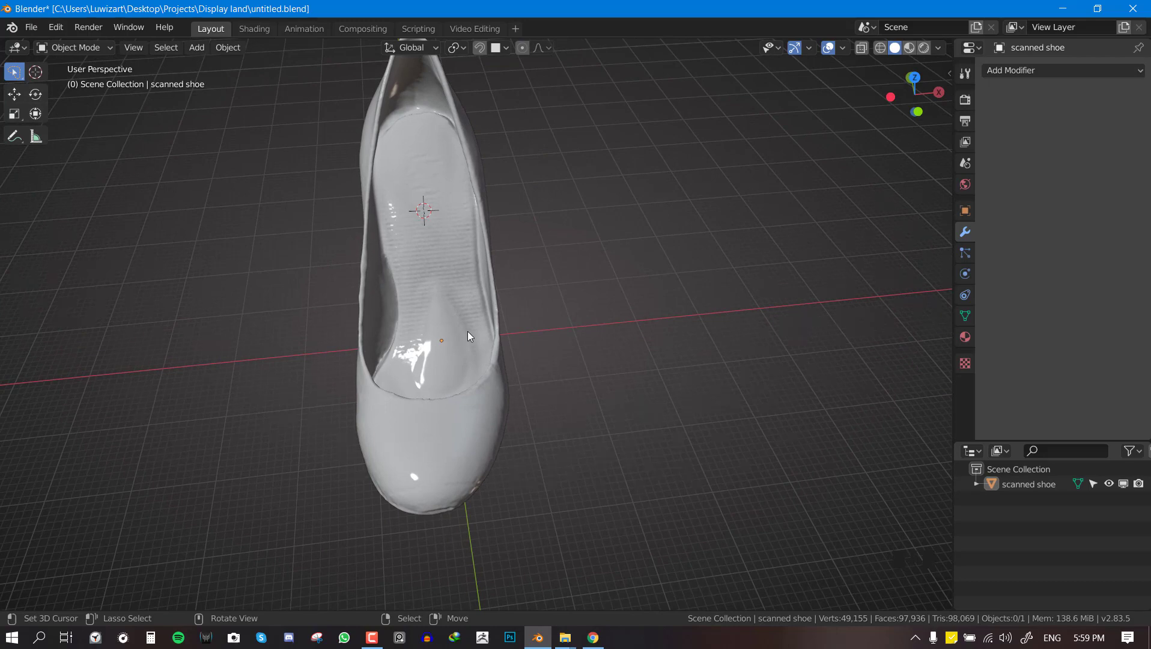
Orbit the viewport to look down at the toe of the scanned shoe
left_click_drag(530, 366, 463, 306)
left_click_drag(393, 332, 233, 56)
left_click_drag(232, 55, 552, 435)
scroll("down", 3)
left_click_drag(539, 409, 577, 359)
scroll("up", 3)
Add a plane and shrink it into a small square beside the toe
key("g")
key("s")
left_click_drag(516, 365, 679, 395)
scroll("up", 3)
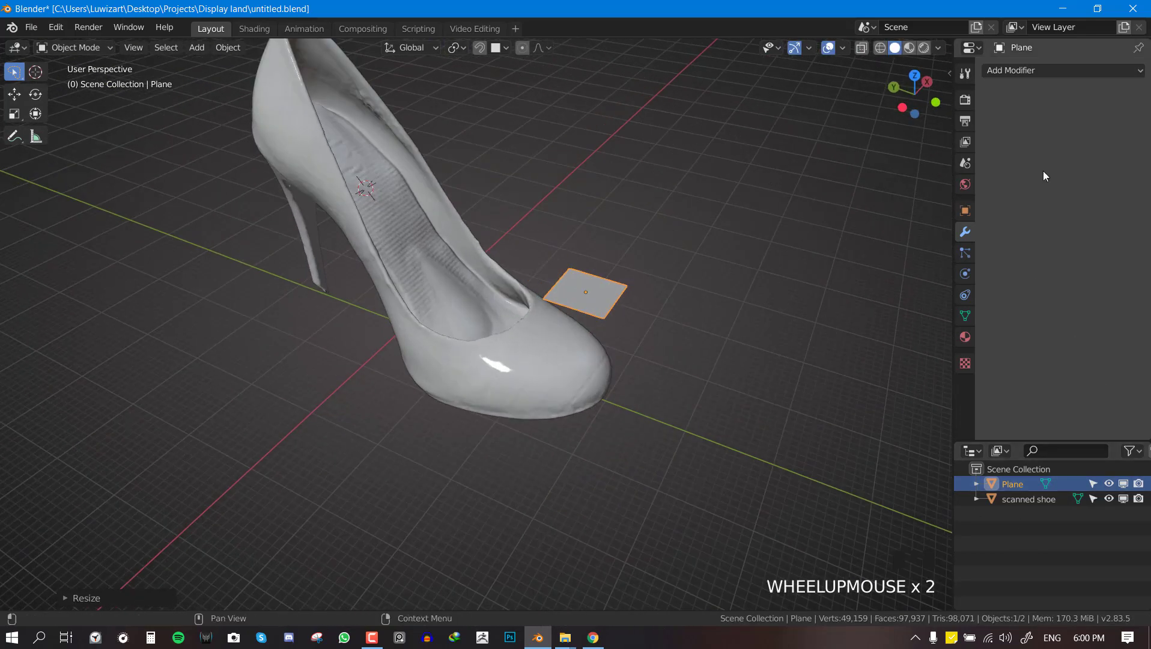
Give the plane a new material with a red Viewport Display colour
left_click(966, 342)
left_click_drag(1053, 126, 1035, 234)
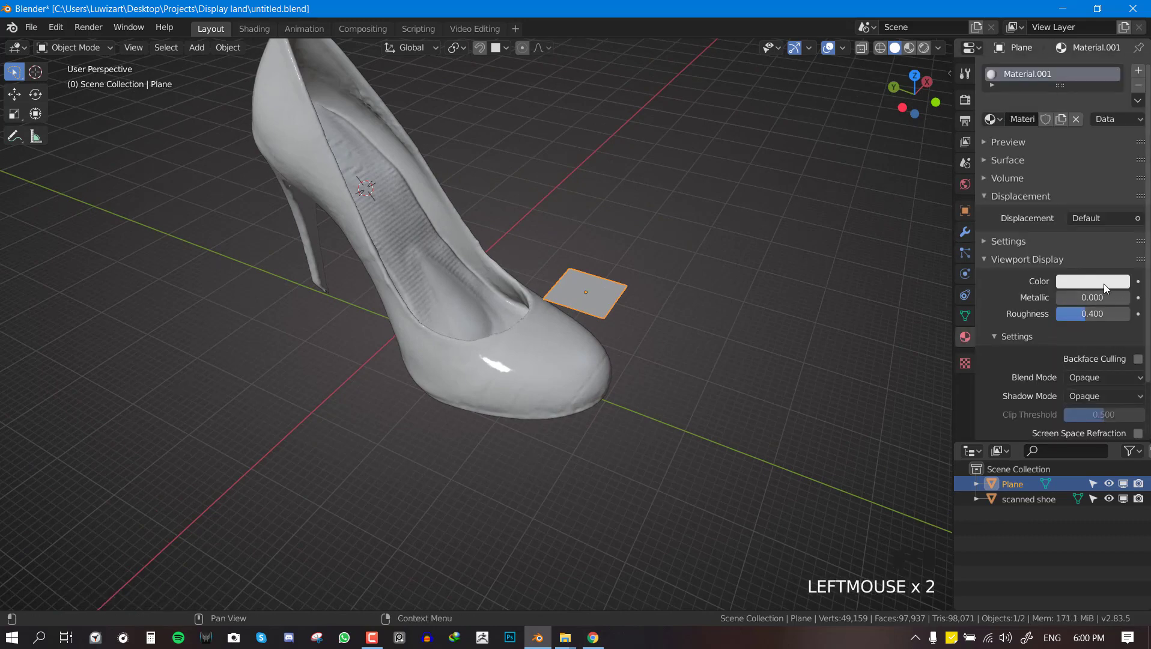
left_click(1108, 288)
left_click_drag(493, 301, 583, 242)
Switch viewport shading colour to Object so the red plane shows
key("ctrl+s")
left_click_drag(940, 52, 893, 236)
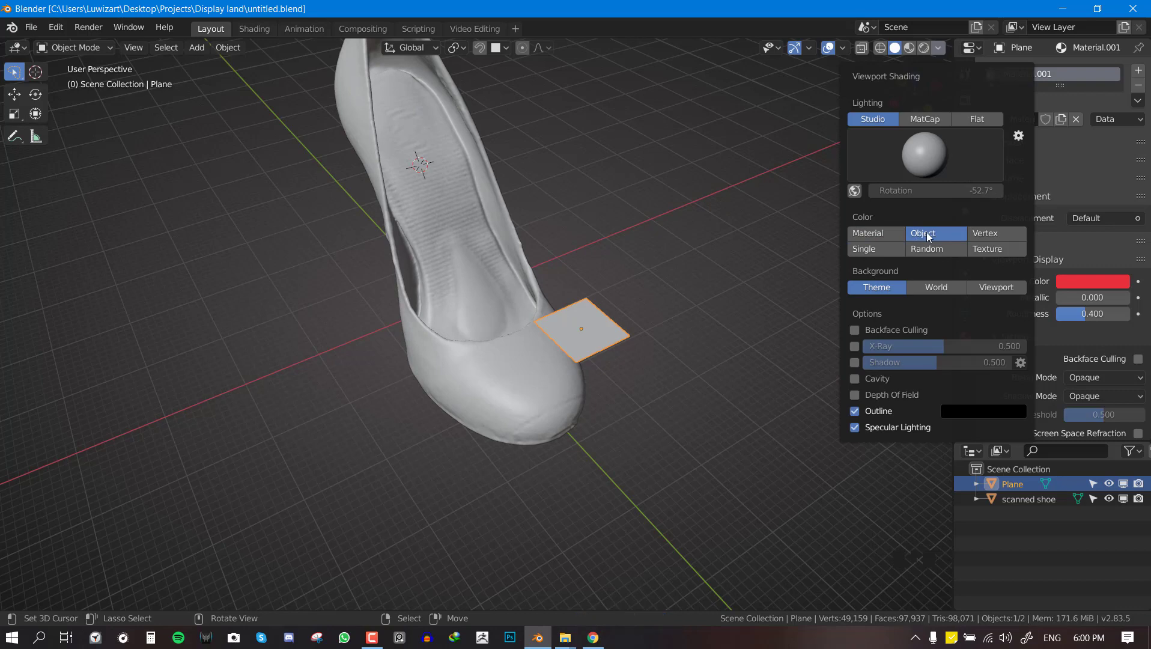
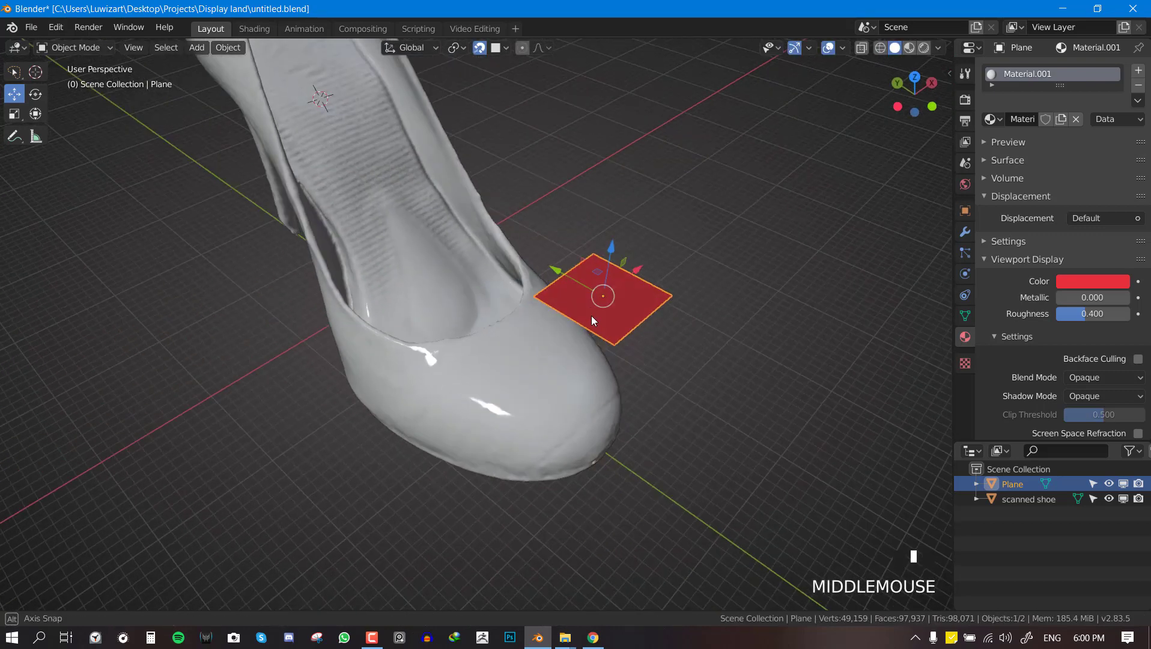
Enable snapping to faces so the plane projects onto the scan surface
key("g")
left_click_drag(528, 316, 507, 45)
left_click_drag(507, 45, 505, 304)
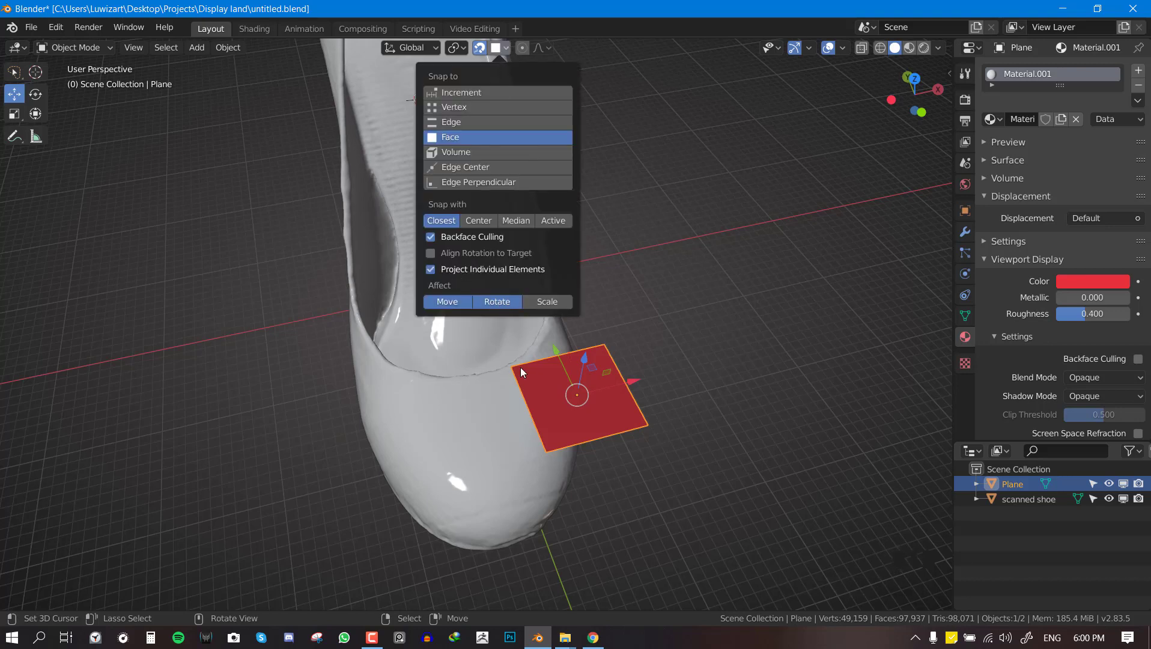
key("g")
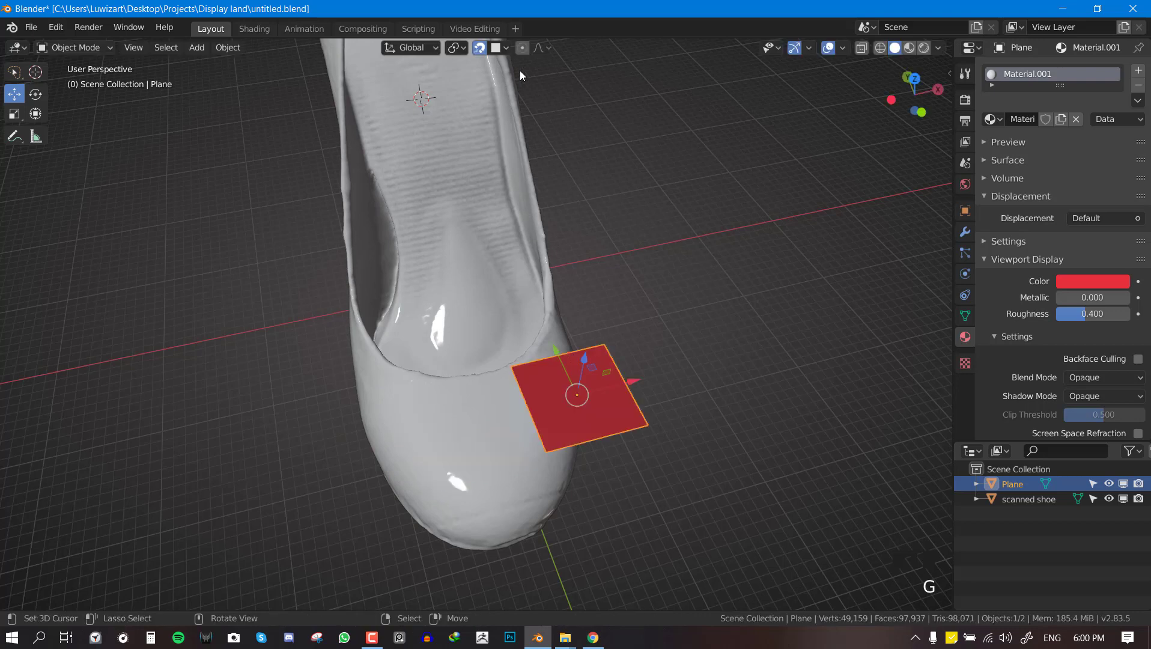
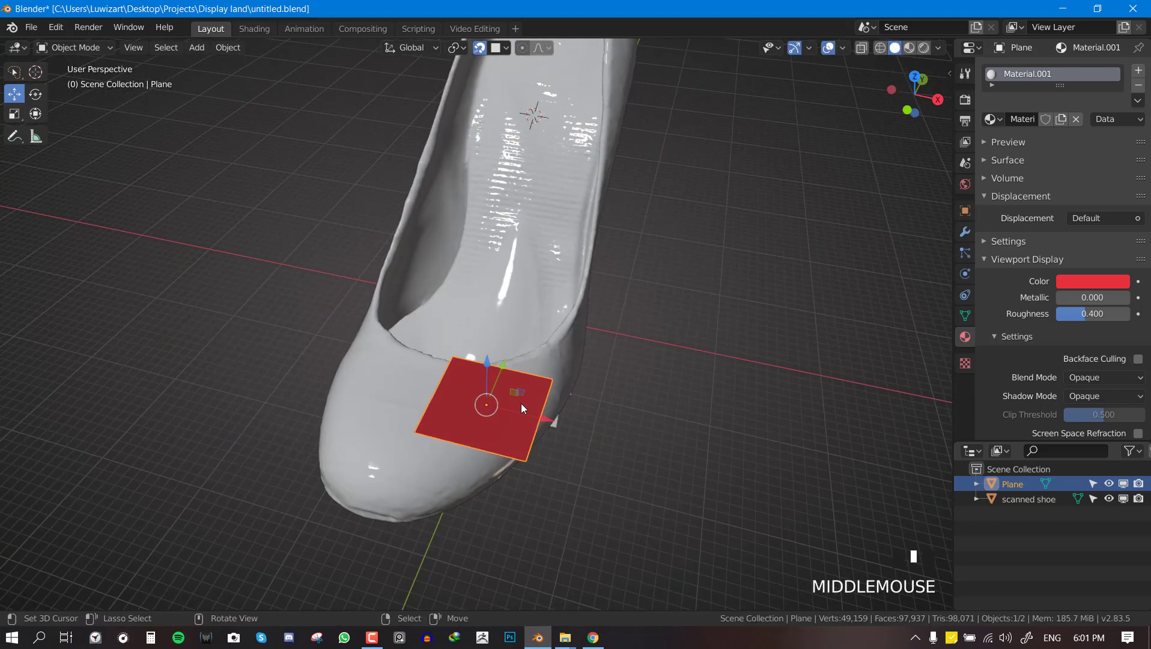
Move the plane so it snaps flat onto the shoe's toe surface
key("g")
left_click_drag(517, 420, 972, 241)
left_click(972, 241)
Check the plane from several angles and resize it into a smaller patch on the toe
left_click_drag(482, 324, 525, 336)
scroll("down", 3)
left_click_drag(550, 329, 600, 323)
scroll("up", 3)
left_click_drag(620, 268, 616, 298)
scroll("up", 3)
left_click_drag(592, 288, 616, 418)
scroll("up", 3)
key("s")
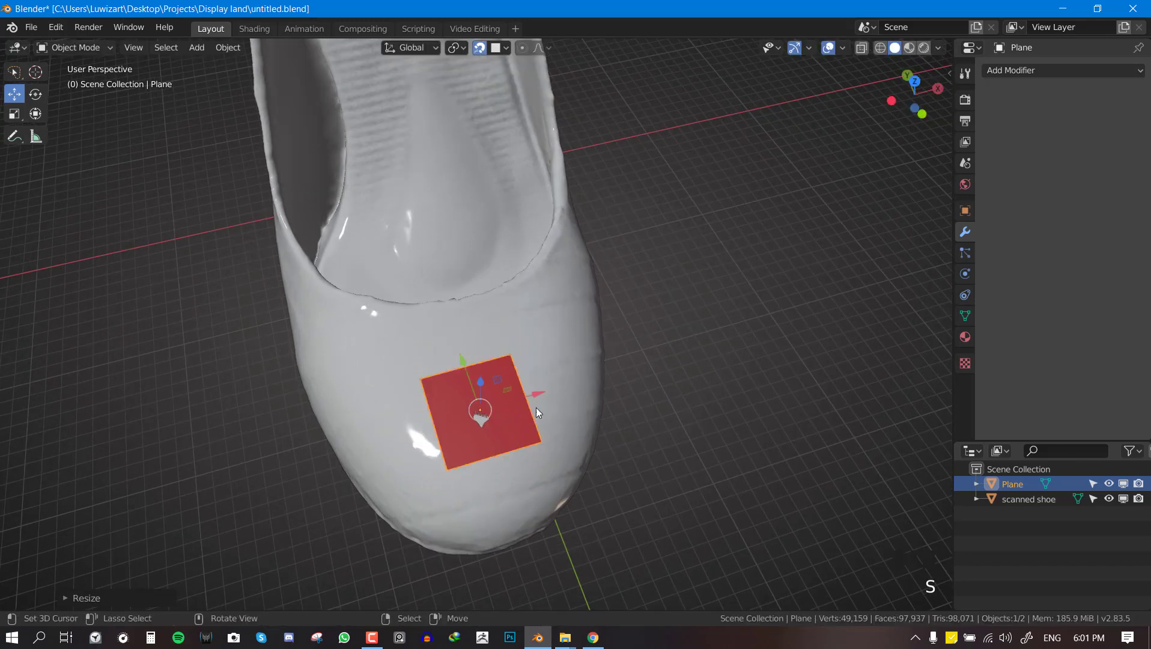
In Edit Mode, drag the plane's vertices onto the edge of the shoe's opening
key("g")
left_click_drag(520, 332, 471, 302)
key("Tab")
left_click_drag(518, 307, 525, 289)
scroll("up", 3)
left_click_drag(396, 195, 129, 50)
left_click(129, 50)
Snap the corner vertices one by one onto the opening rim, forming a thin strip
right_click(503, 282)
right_click(503, 371)
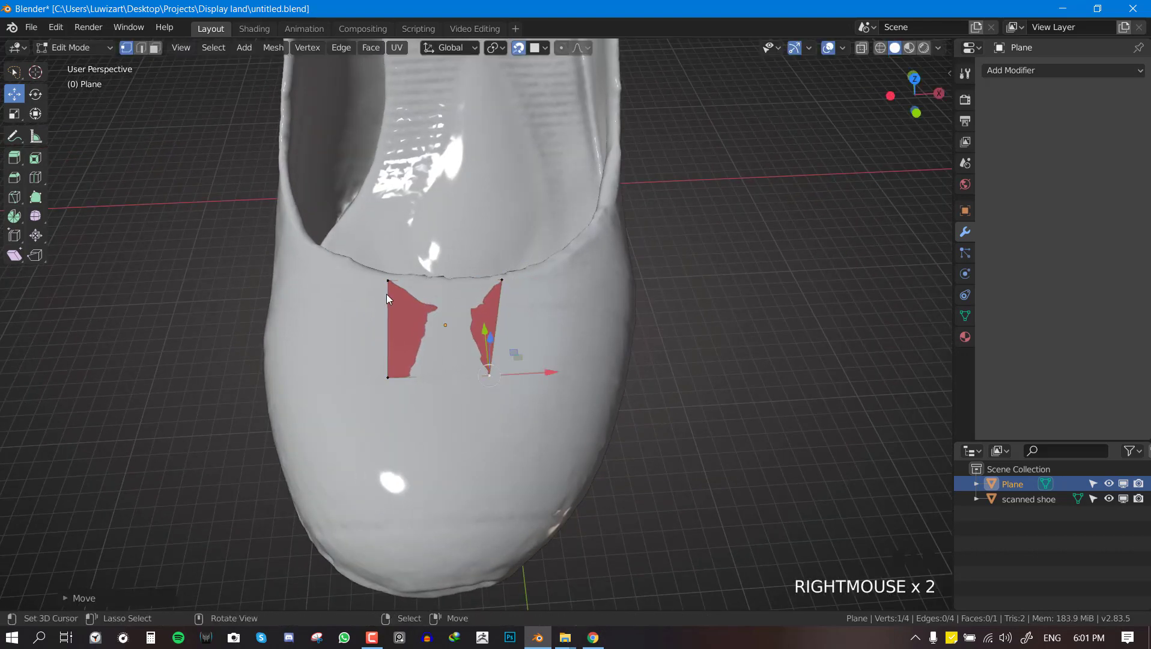
right_click(388, 290)
right_click(393, 375)
right_click(494, 373)
right_click(504, 351)
left_click_drag(478, 358, 442, 337)
scroll("up", 3)
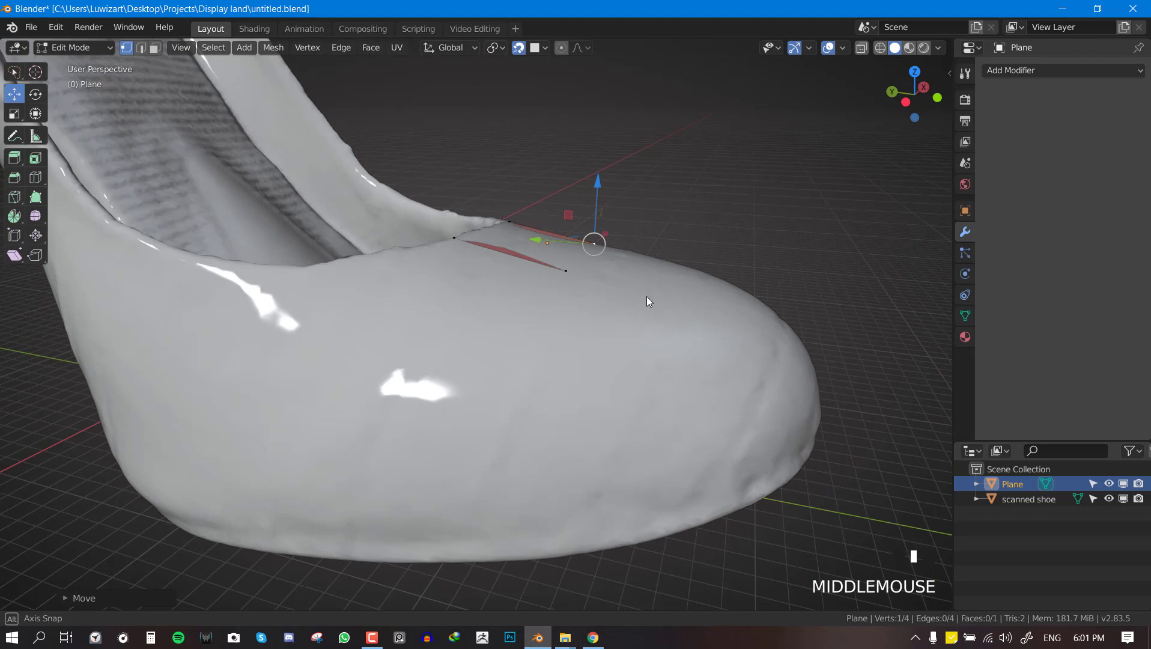
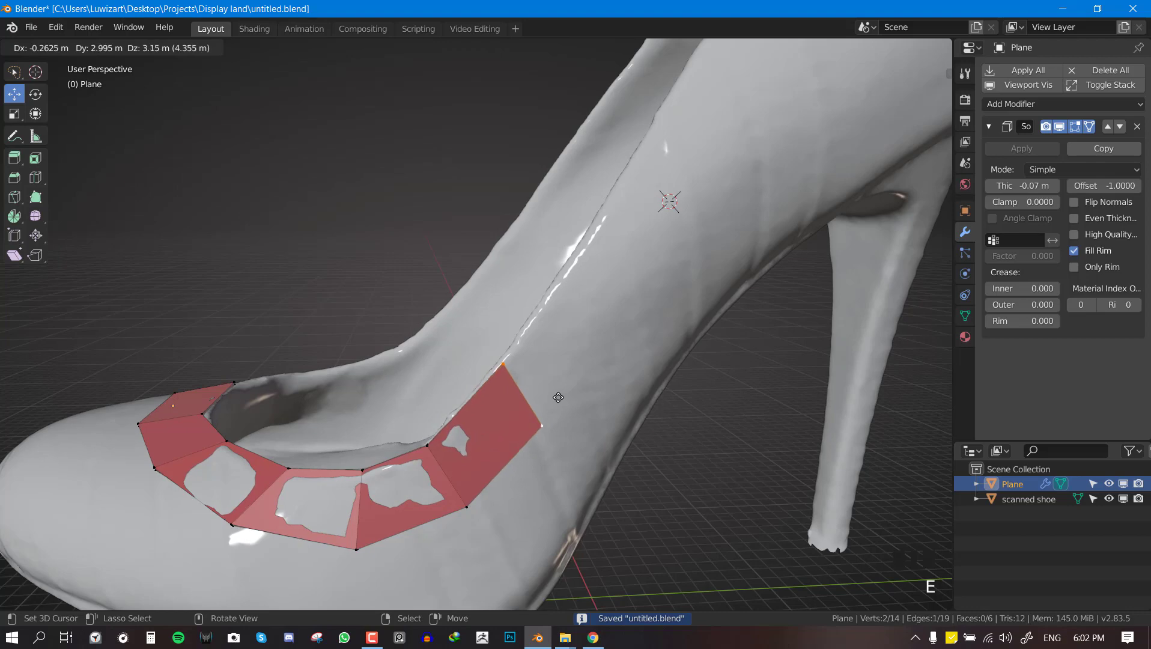
Extrude successive rows of faces along the opening and over the shoe body
key("r")
left_click_drag(460, 471, 533, 402)
key("e")
key("r")
scroll("down", 3)
key("e")
left_click_drag(593, 298, 599, 255)
key("e")
middle_click(605, 213)
key("e")
left_click_drag(618, 153, 634, 232)
key("e")
left_click_drag(634, 261, 516, 241)
Snap the new edge vertices onto the scan and extrude a row over the toe
right_click(515, 242)
left_click_drag(528, 309, 525, 269)
right_click(517, 253)
key("e")
left_click_drag(576, 266, 486, 284)
scroll("down", 3)
right_click(482, 297)
scroll("up", 3)
Pull the toe-front vertices onto the scan surface and extrude the next row
left_click_drag(496, 266, 458, 316)
right_click(458, 317)
right_click(428, 230)
right_click(459, 337)
left_click_drag(435, 343, 403, 312)
key("e")
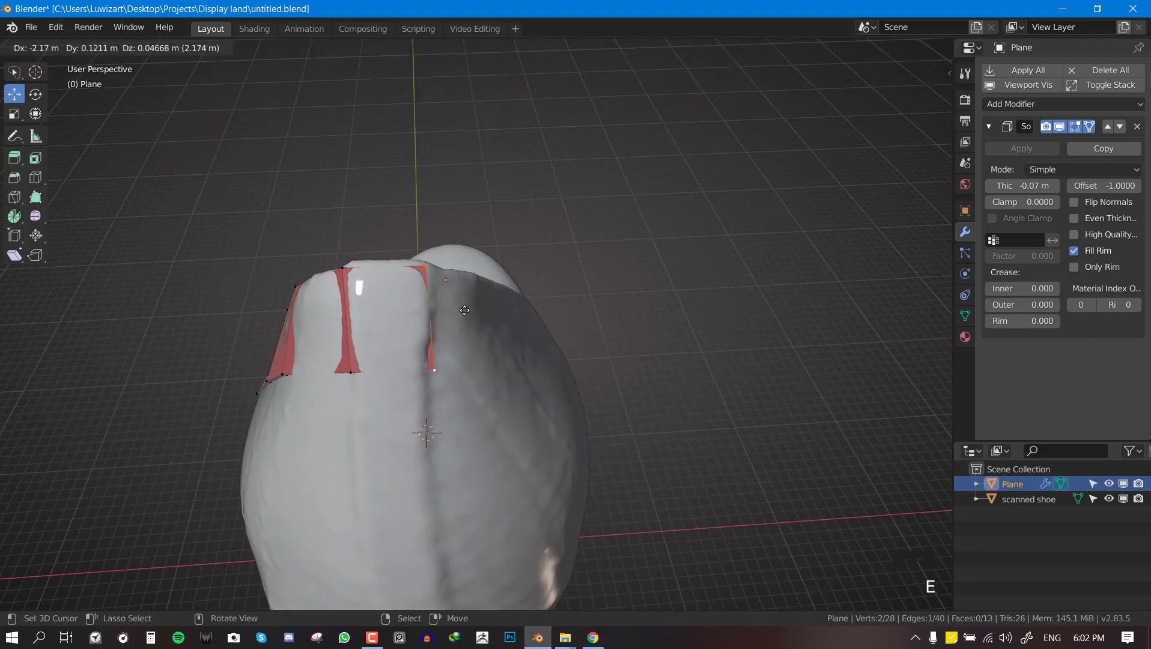
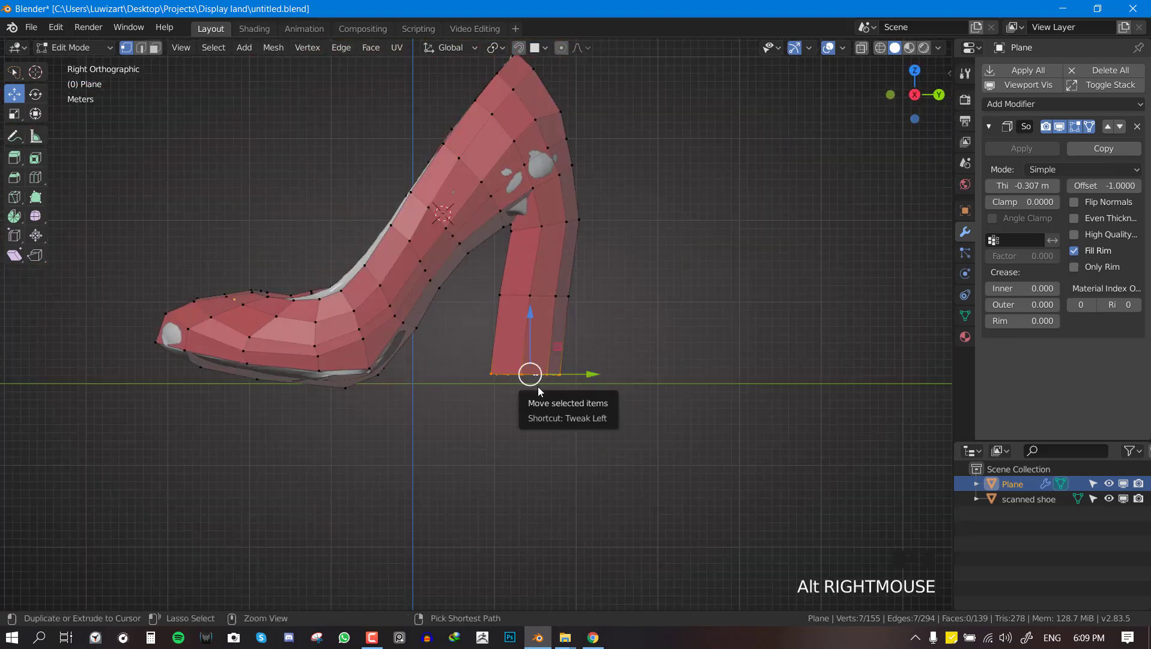
Grow the selection to cover all the heel vertices of the low-poly mesh
key("ctrl+KP_Add")
key("ctrl+KP_Add")
key("ctrl+KP_Add")
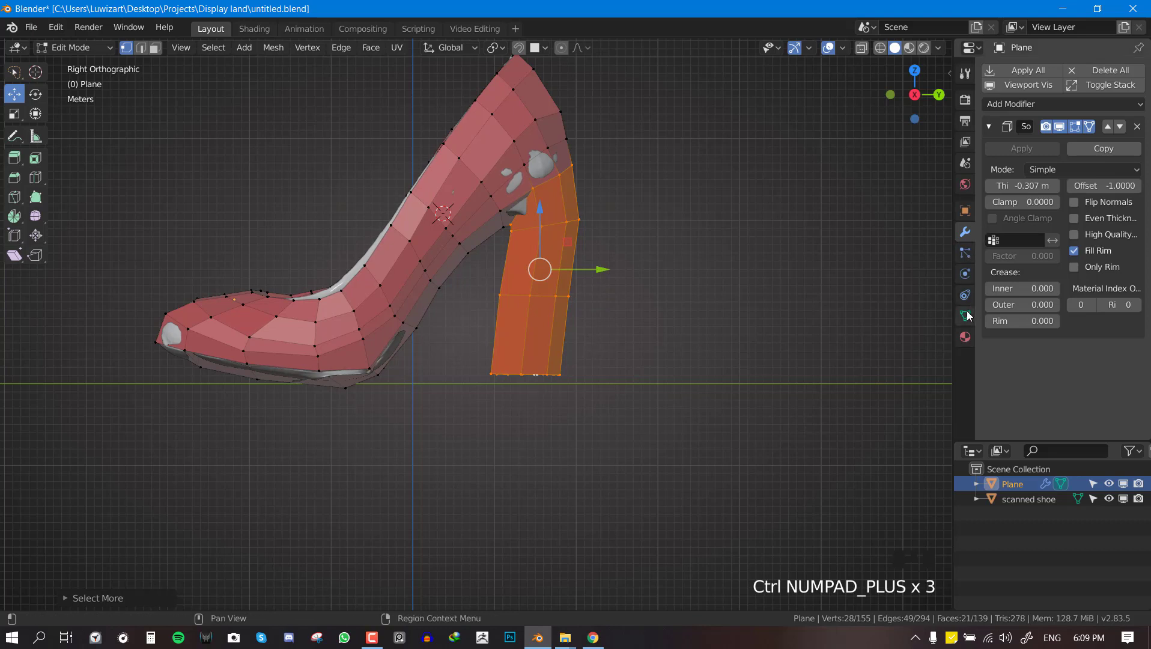
Create a new vertex group, assign the heel vertices to it, and leave Edit Mode
left_click_drag(971, 315, 990, 246)
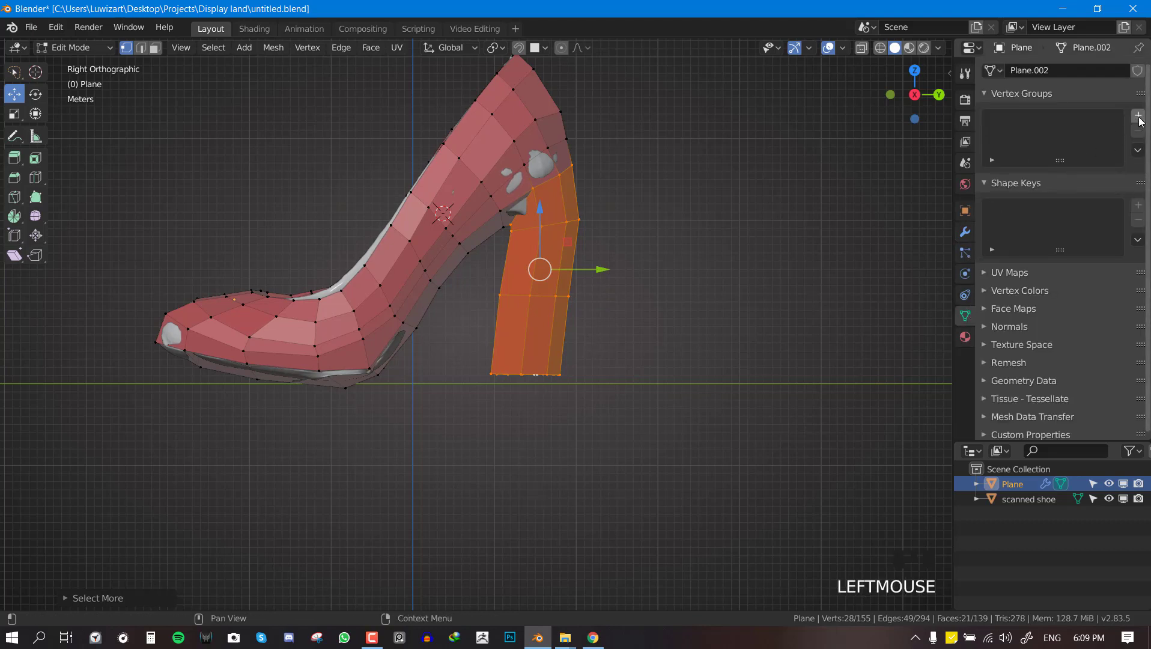
left_click(1139, 119)
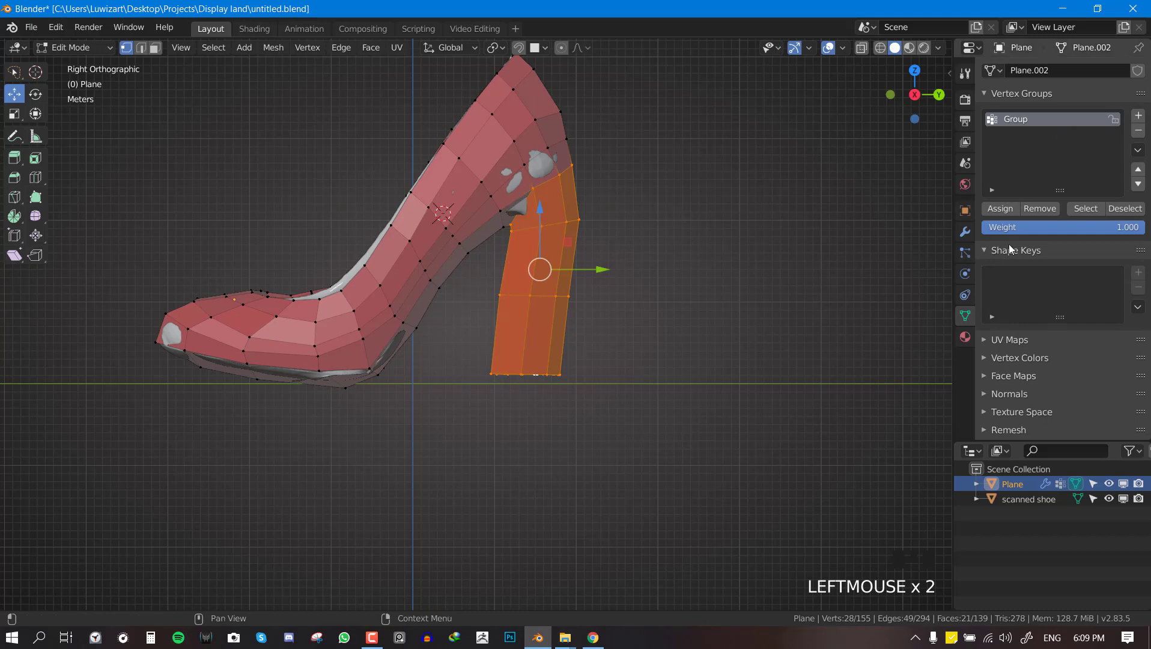
left_click(1000, 209)
key("Tab")
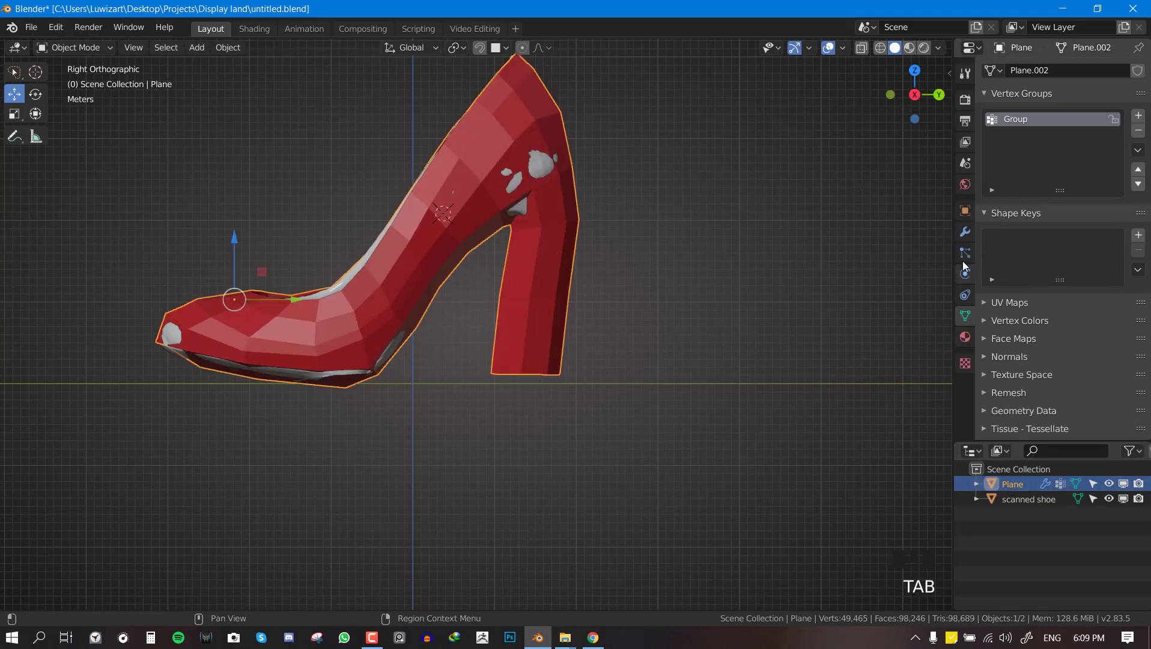
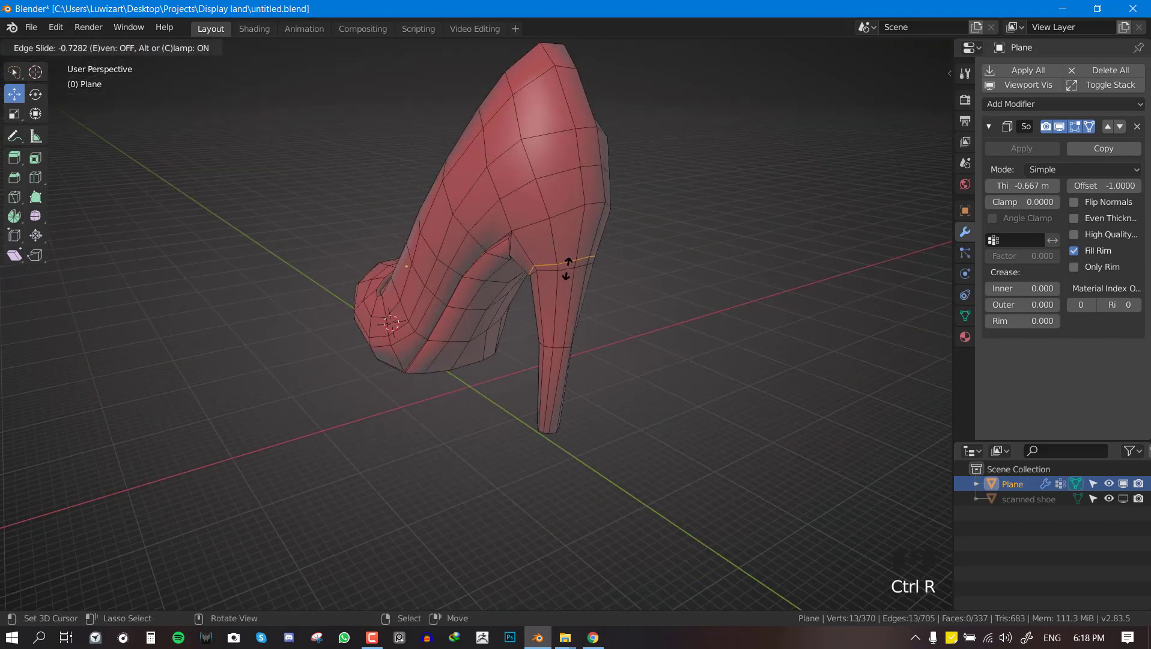
Slide and add edge loops on the heel and select the back-edge faces
left_click_drag(610, 238, 570, 244)
key("alt+a")
key("alt+KP_3")
right_click(538, 231)
right_click(545, 209)
left_click_drag(540, 212, 509, 219)
left_click_drag(509, 219, 509, 180)
Select the face strip running up the heel's back edge
right_click(509, 140)
right_click(507, 119)
right_click(505, 86)
right_click(508, 74)
right_click(503, 106)
left_click_drag(553, 222, 554, 243)
scroll("up", 3)
left_click_drag(526, 257, 539, 271)
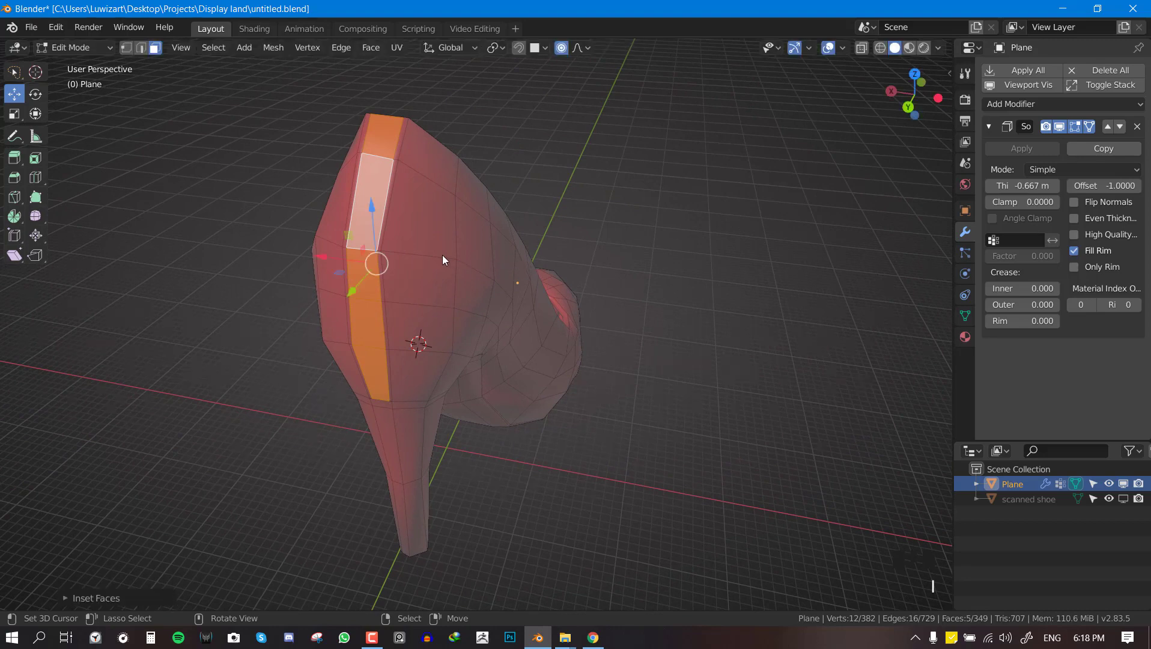
left_click_drag(572, 50, 539, 99)
middle_click(490, 189)
Extrude the strip, push it along its normals, and narrow it along X into a slim tab
key("e")
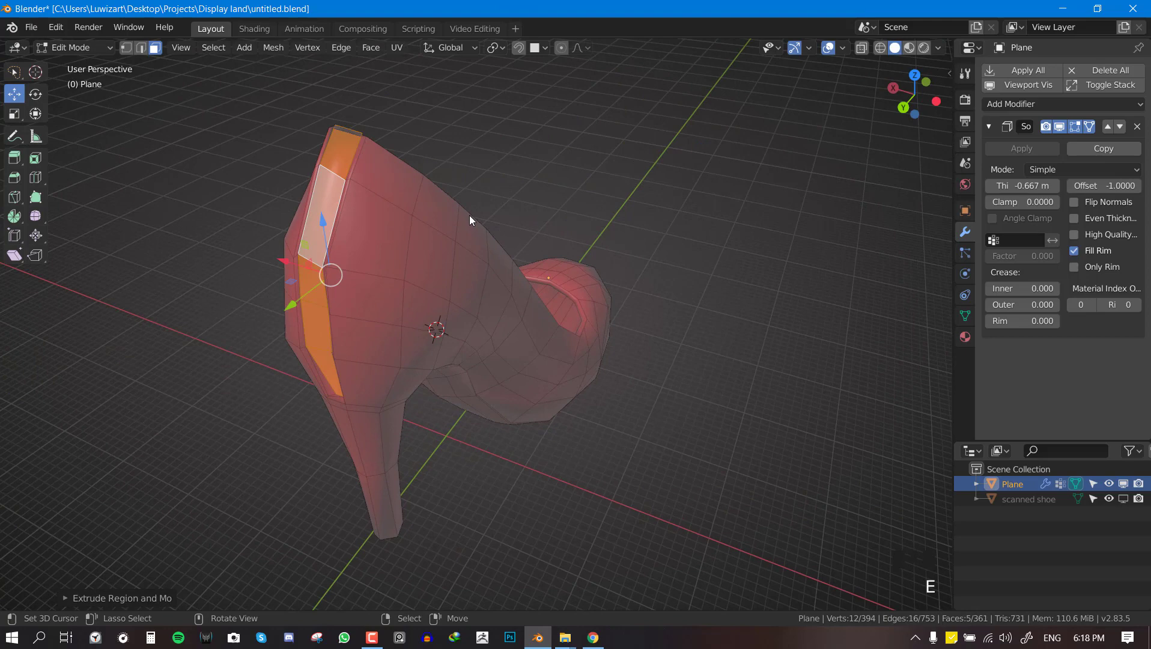
key("alt+s")
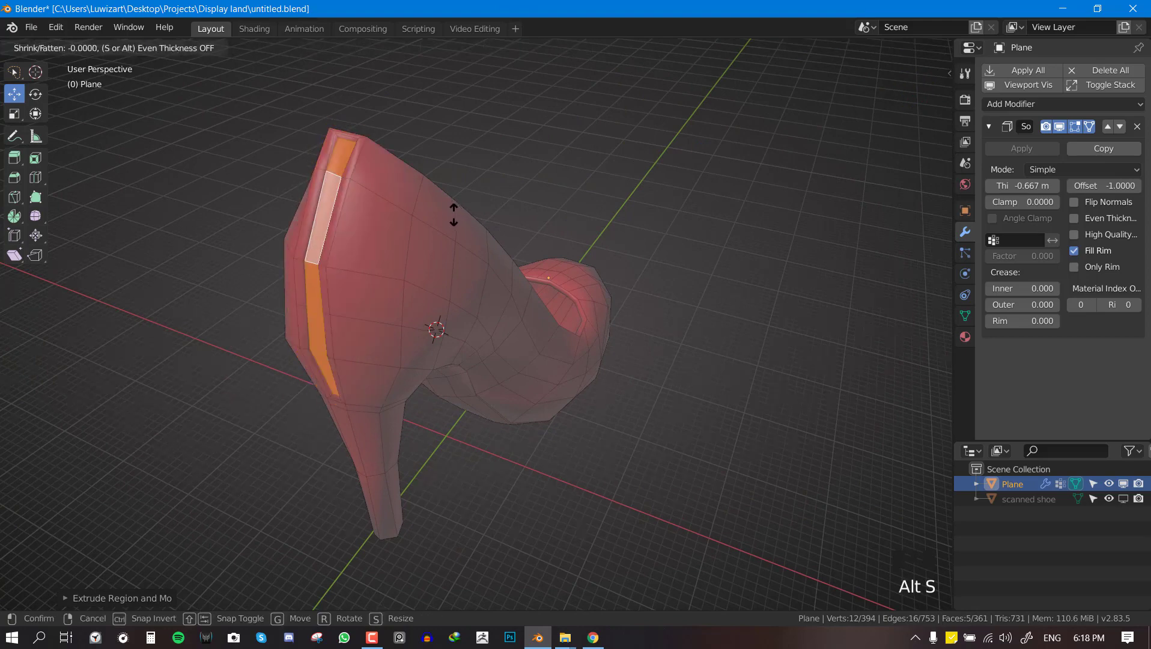
key("s")
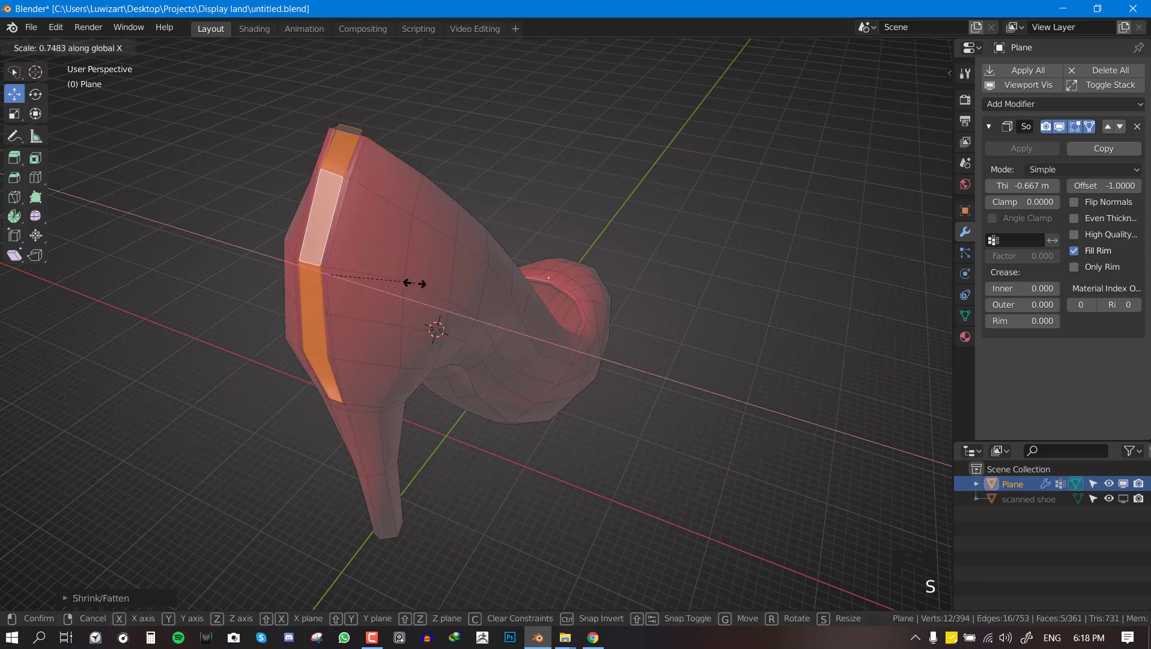
key("s")
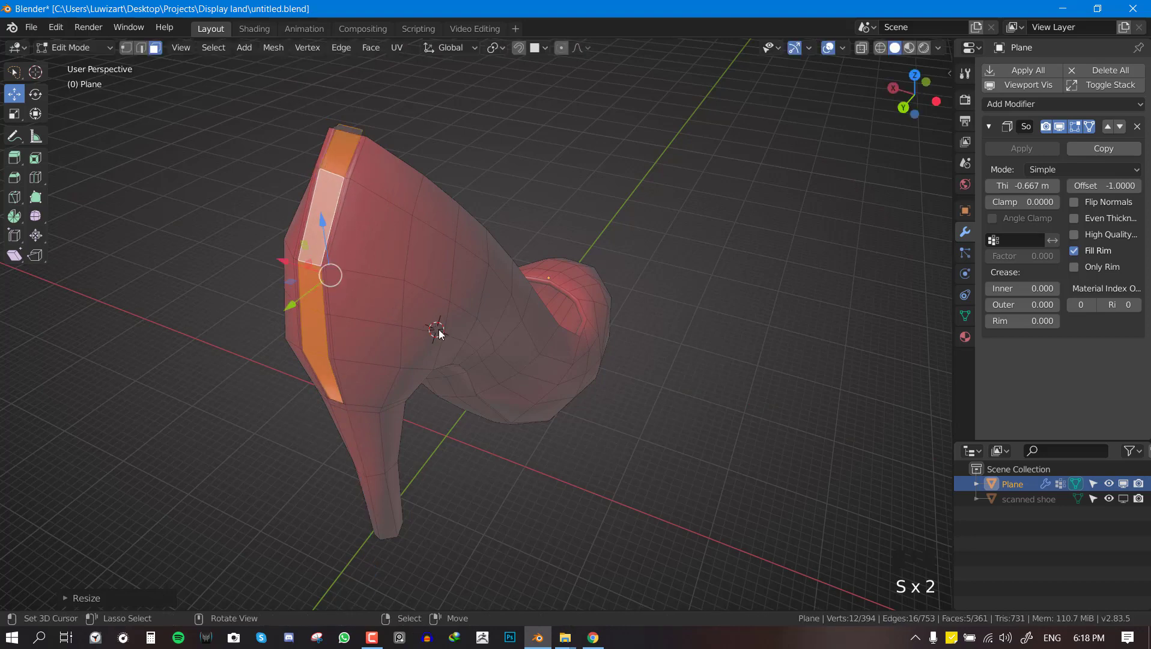
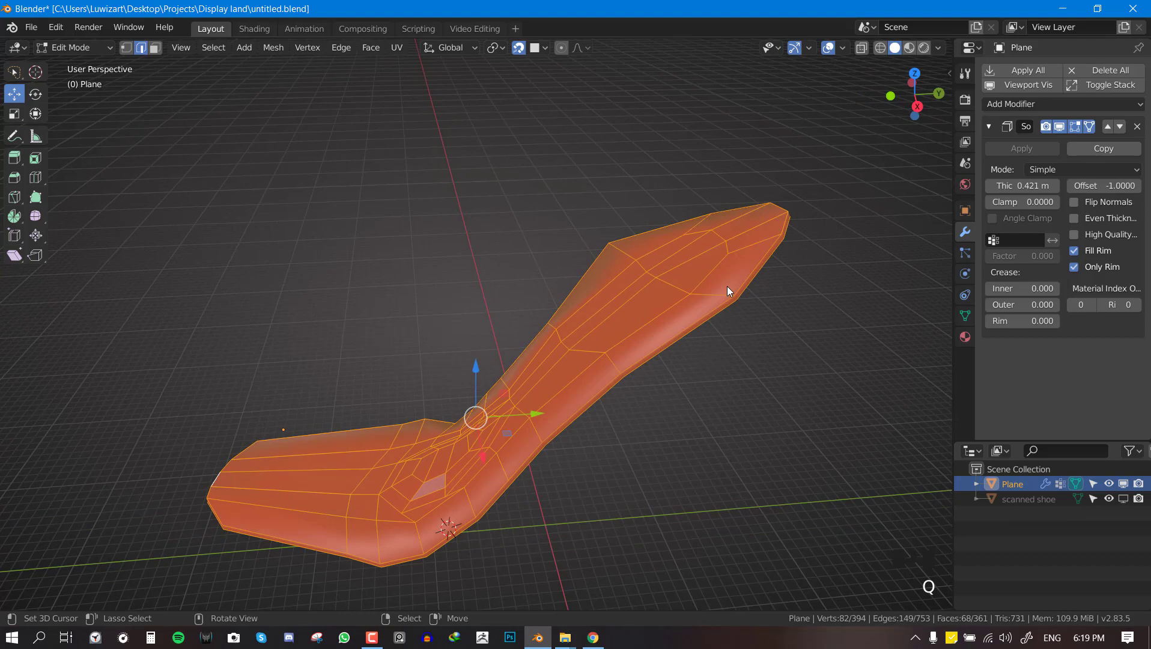
In Edit Mode, mark a seam on the heel's top edge loop and unhide the rest of the mesh
key("Tab")
left_click_drag(745, 310, 652, 302)
key("alt+a")
middle_click(582, 292)
right_click(735, 233)
key("Tab")
middle_click(708, 260)
key("alt+h")
Mark a second seam loop around the heel from the front view using Ctrl+E
left_click_drag(733, 269, 747, 321)
key("alt+a")
key("alt+KP_2")
left_click_drag(724, 355, 731, 258)
right_click(731, 258)
middle_click(768, 249)
scroll("up", 3)
left_click_drag(614, 292, 492, 279)
key("ctrl+e")
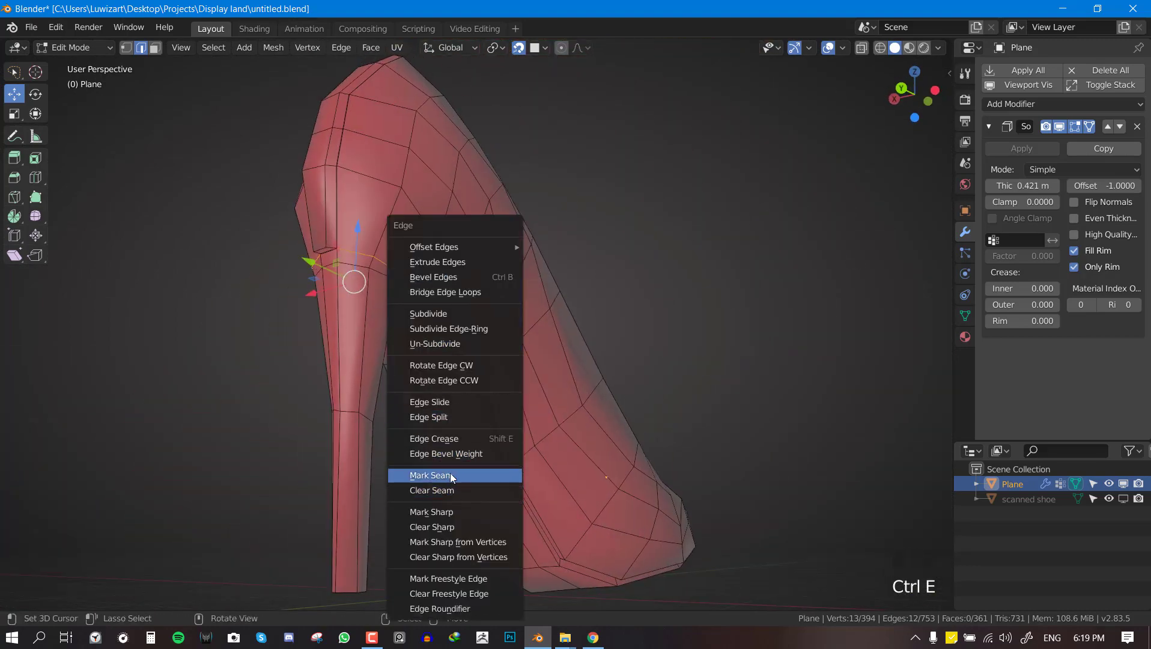
Select the linked heel faces with L to check the seams separate it cleanly
key("alt+a")
left_click_drag(379, 311, 357, 363)
key("alt+KP_3")
right_click(360, 361)
key("l")
left_click_drag(360, 365, 370, 337)
key("alt+a")
left_click_drag(503, 345, 543, 343)
scroll("up", 3)
middle_click(473, 340)
scroll("up", 3)
Mark the remaining heel boundary seam, select the linked heel and hide everything else
key("alt+KP_2")
left_click_drag(436, 302, 449, 273)
scroll("up", 3)
right_click(425, 233)
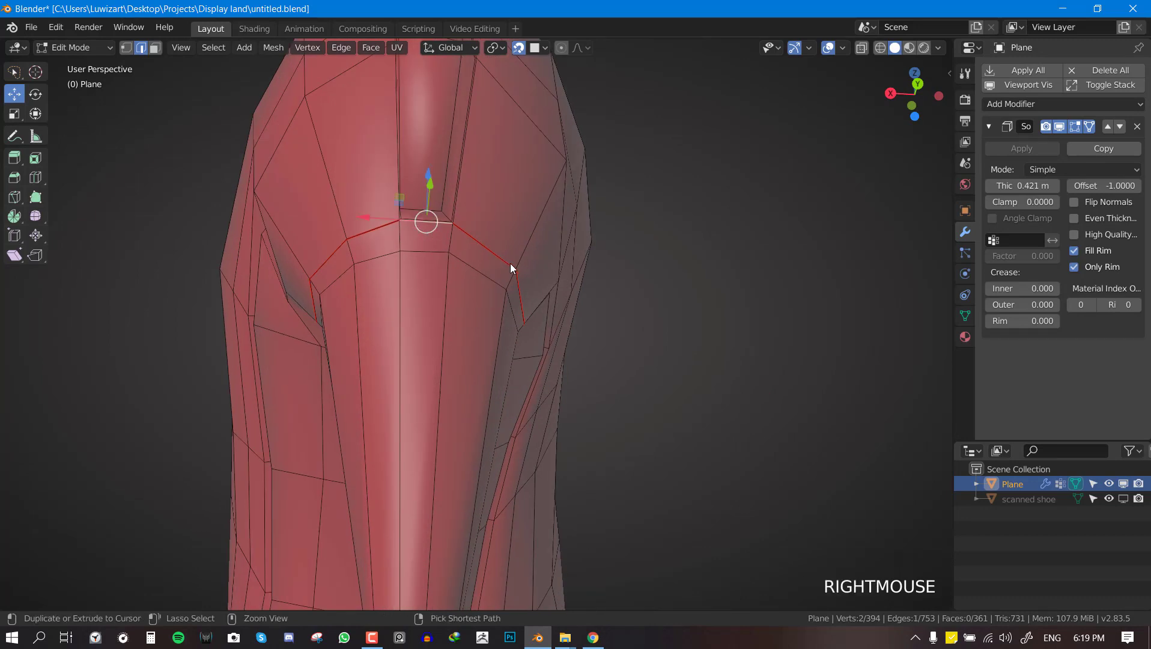
key("ctrl+e")
key("alt+KP_3")
right_click(420, 318)
key("l")
scroll("down", 3)
left_click_drag(503, 354, 491, 363)
key("shift+h")
On the isolated heel, mark a seam cut running down the heel's length
left_click_drag(450, 379, 428, 374)
scroll("up", 3)
left_click_drag(485, 328, 527, 266)
key("alt+KP_2")
left_click_drag(425, 347, 567, 341)
key("alt+a")
right_click(557, 336)
left_click_drag(570, 274, 632, 329)
Slide the heel edge loop with G G, mark it as a seam and unhide the whole shoe
key("g")
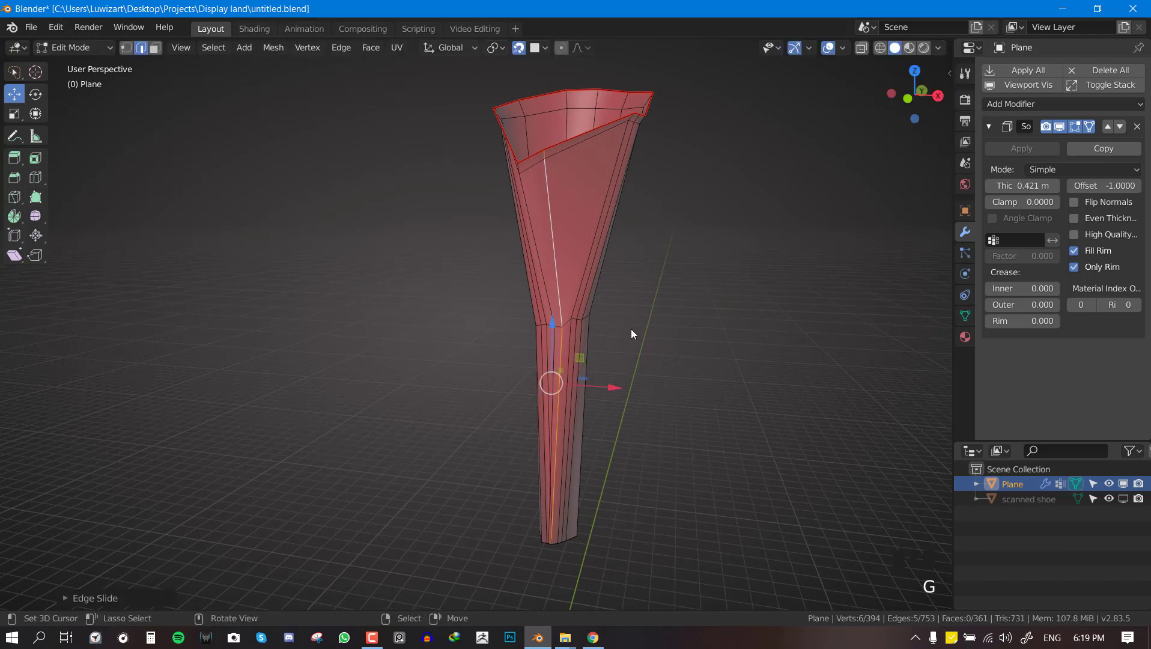
key("ctrl+e")
key("alt+a")
key("alt+h")
left_click_drag(574, 342, 611, 326)
scroll("down", 3)
Select the linked upper section with L and hide the other parts to work on the opening
key("alt+a")
middle_click(537, 312)
key("alt+KP_3")
left_click_drag(492, 258, 541, 231)
key("l")
key("shift+h")
left_click_drag(565, 301, 660, 275)
key("alt+a")
key("alt+KP_2")
left_click_drag(769, 310, 452, 224)
key("alt+KP_3")
Mark seams along the edges around the shoe's opening, checking in wireframe
right_click(442, 205)
key("alt+KP_2")
right_click(445, 209)
key("shift+z")
left_click_drag(524, 265, 397, 179)
right_click(397, 179)
left_click_drag(442, 164, 455, 174)
scroll("up", 3)
left_click_drag(417, 203, 403, 245)
right_click(403, 245)
left_click_drag(464, 253, 489, 291)
scroll("up", 3)
left_click_drag(507, 286, 517, 268)
key("ctrl+e")
Select the connected front section with L to verify the islands, then hide it
key("alt+a")
key("l")
key("k")
key("alt+KP_3")
right_click(492, 228)
key("alt+a")
key("l")
right_click(467, 160)
key("l")
left_click_drag(414, 170, 408, 116)
right_click(407, 117)
key("l")
key("h")
Mark a seam inside the shoe opening and inspect the remaining interior section
middle_click(421, 172)
key("alt+a")
key("shift+z")
left_click_drag(473, 179, 466, 255)
key("alt+a")
middle_click(470, 282)
scroll("up", 3)
key("alt+KP_2")
left_click_drag(459, 297, 428, 348)
right_click(427, 347)
left_click_drag(431, 368, 493, 378)
scroll("up", 3)
middle_click(469, 314)
scroll("up", 3)
middle_click(450, 282)
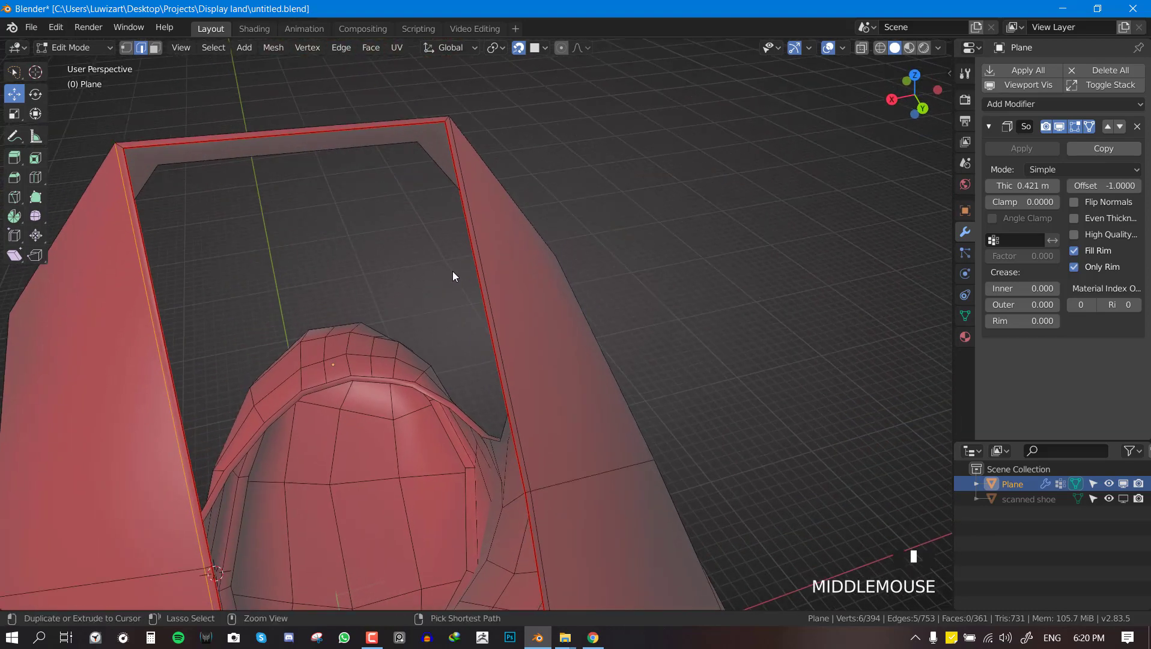
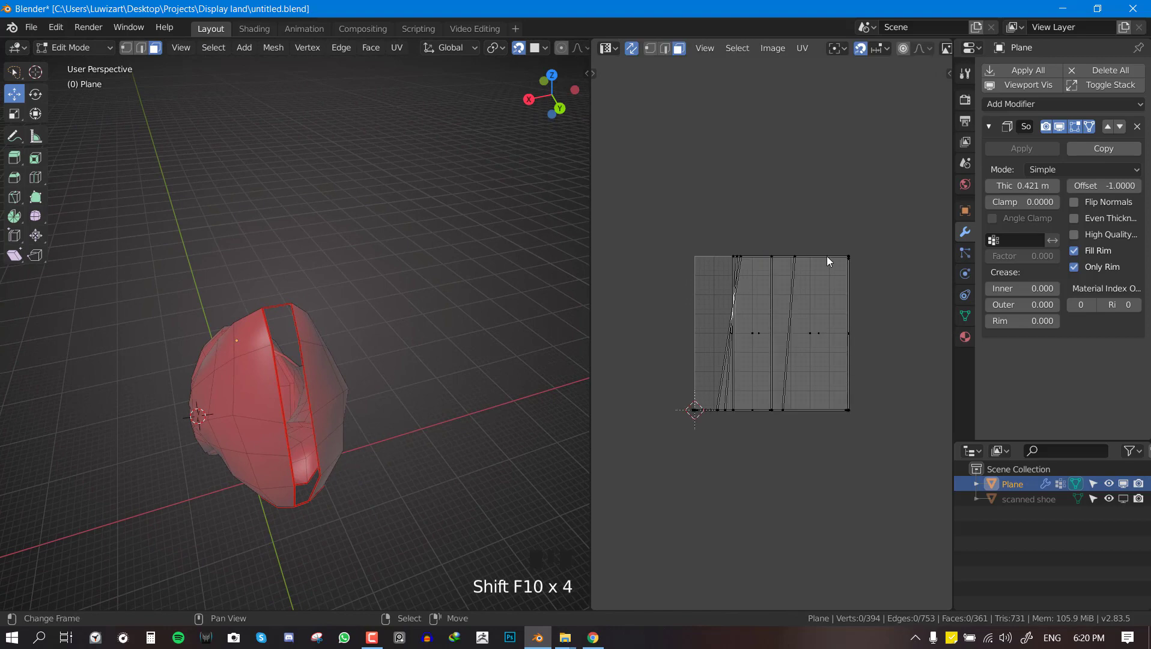
Unwrap the whole mesh along its seams and minimize stretch on the UV layout
key("a")
key("u")
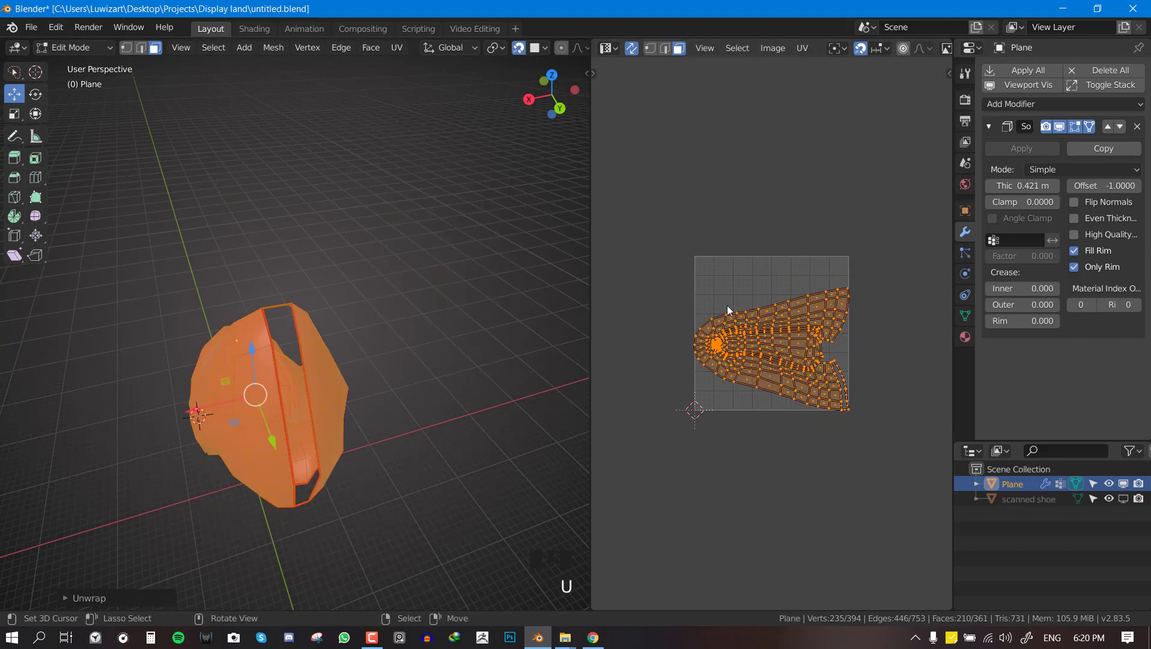
scroll("up", 3)
left_click_drag(764, 312, 853, 351)
scroll("down", 3)
scroll("up", 3)
middle_click(848, 320)
key("ctrl+v")
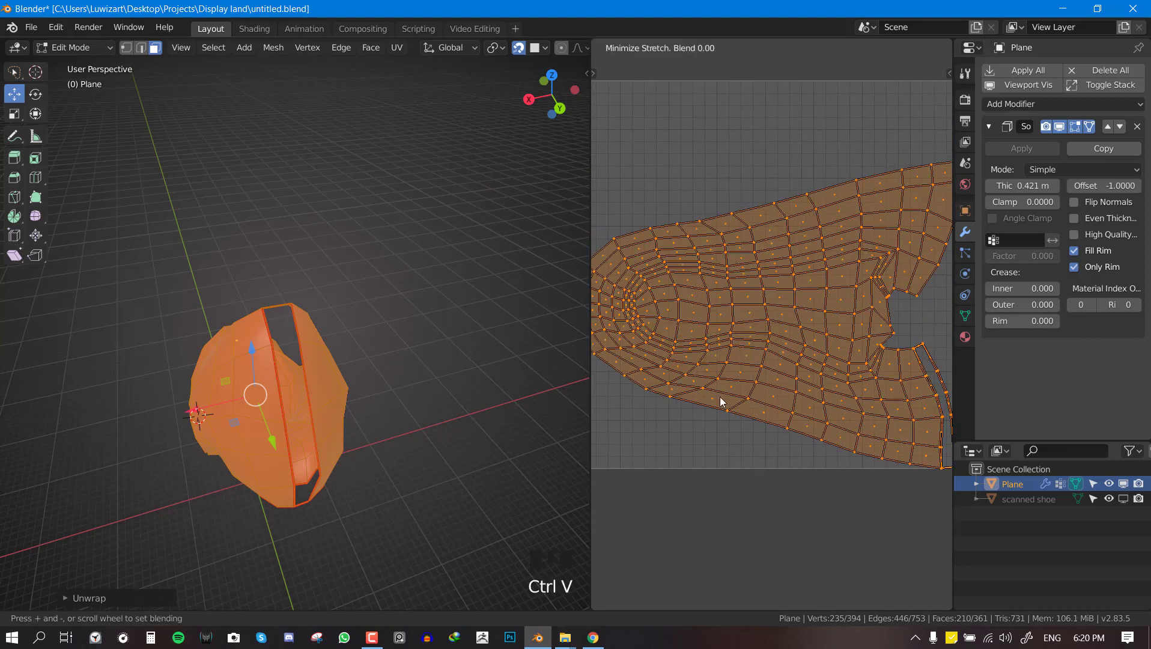
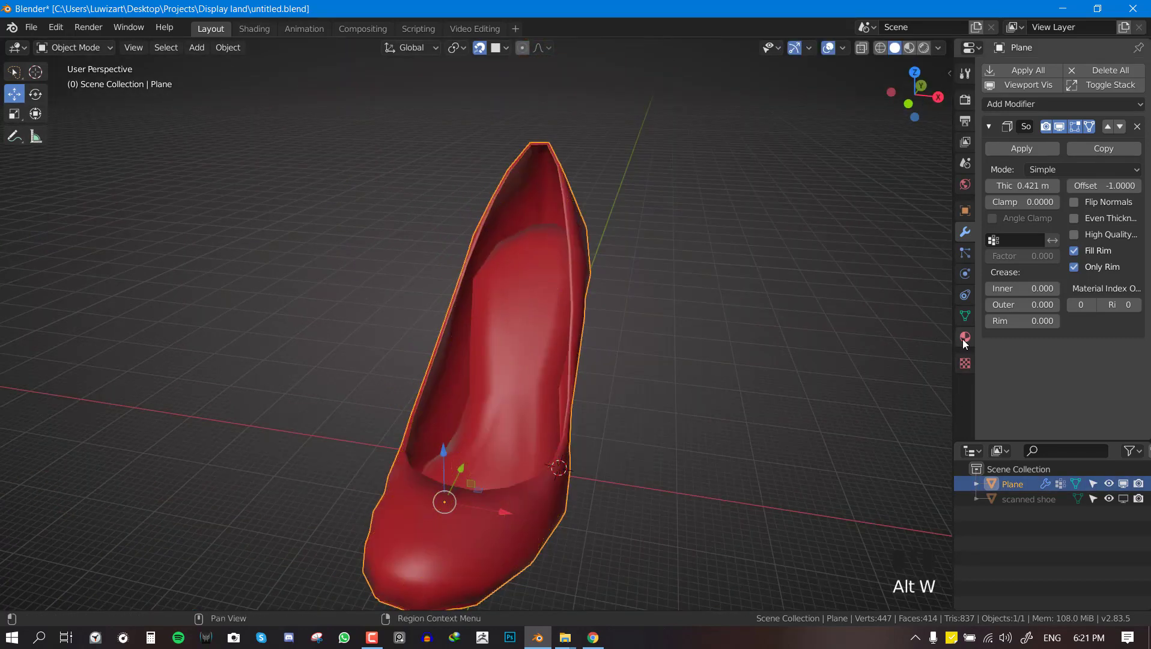
View the shoe with smooth shading and apply its transforms with Ctrl+A
left_click_drag(536, 373, 1149, 90)
left_click_drag(1148, 90, 765, 345)
key("w")
key("ctrl+a")
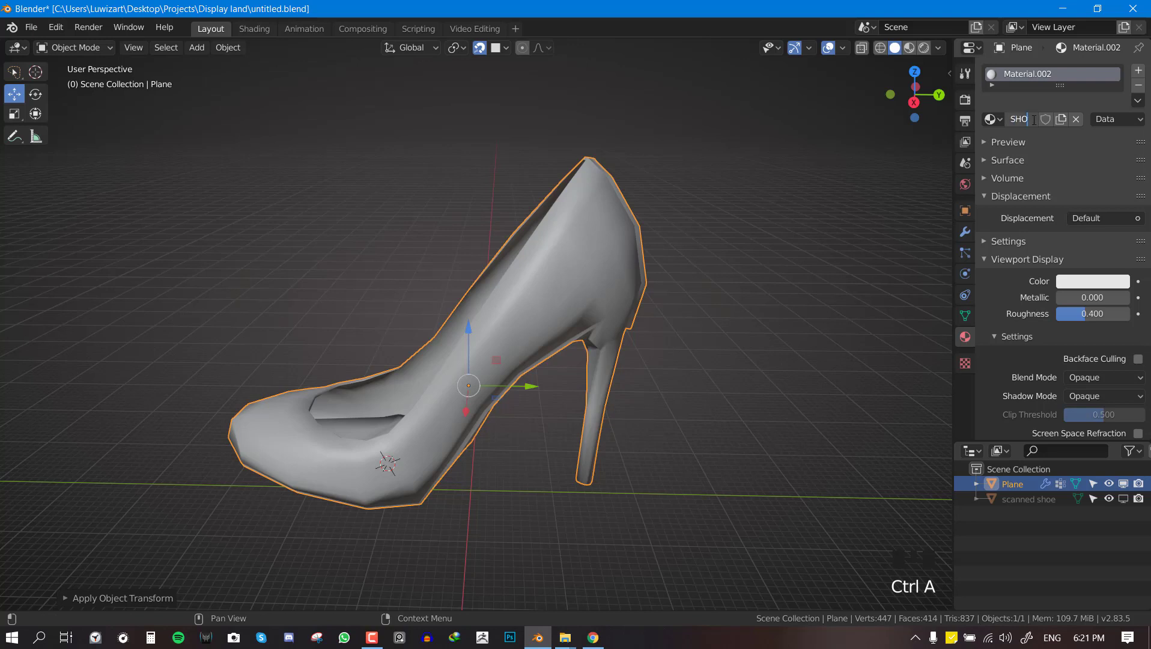
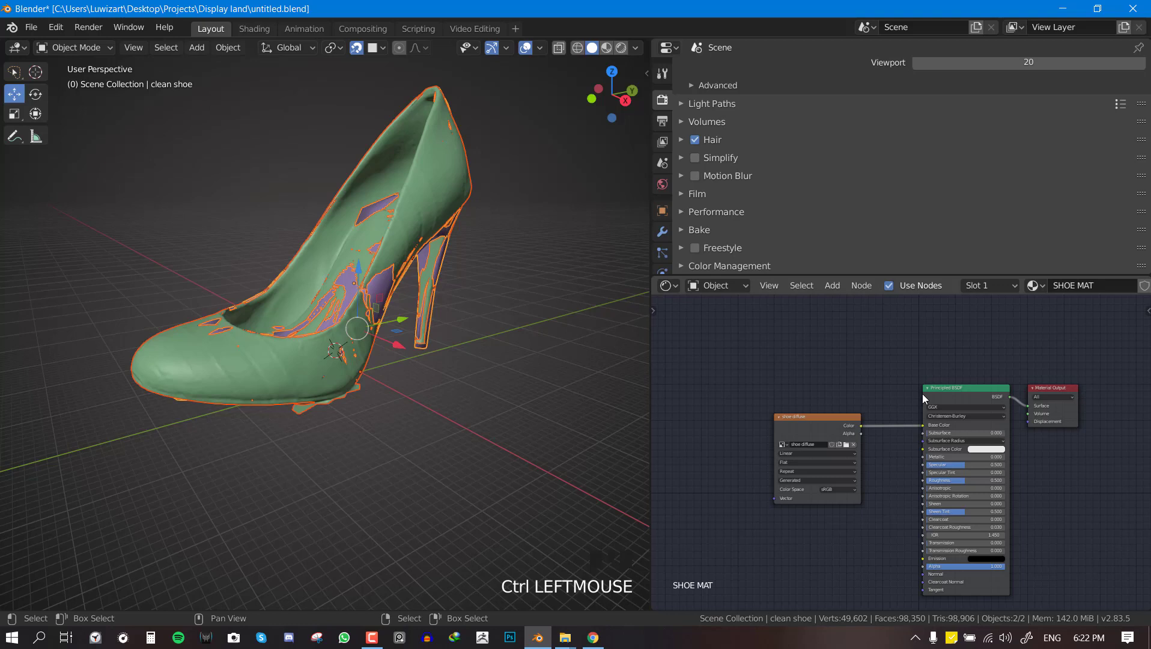
Switch the lower area to the Shader Editor and frame the scanned shoe's Image Texture → Emission → Output nodes
key("shift+F3")
right_click(358, 396)
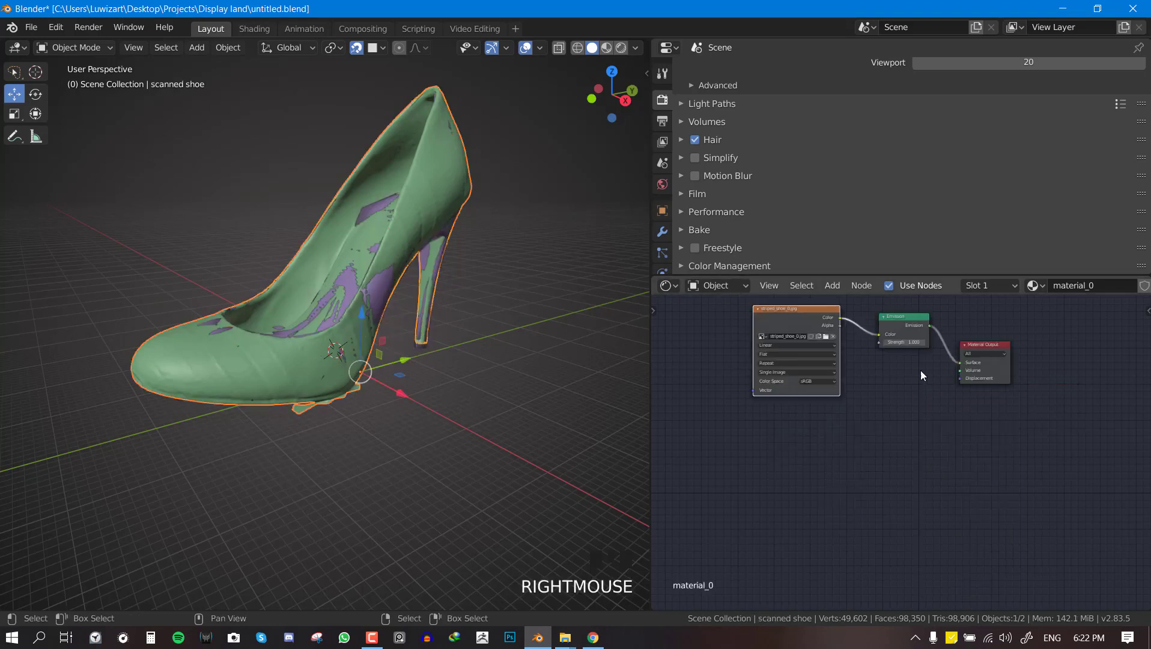
left_click_drag(900, 397, 774, 362)
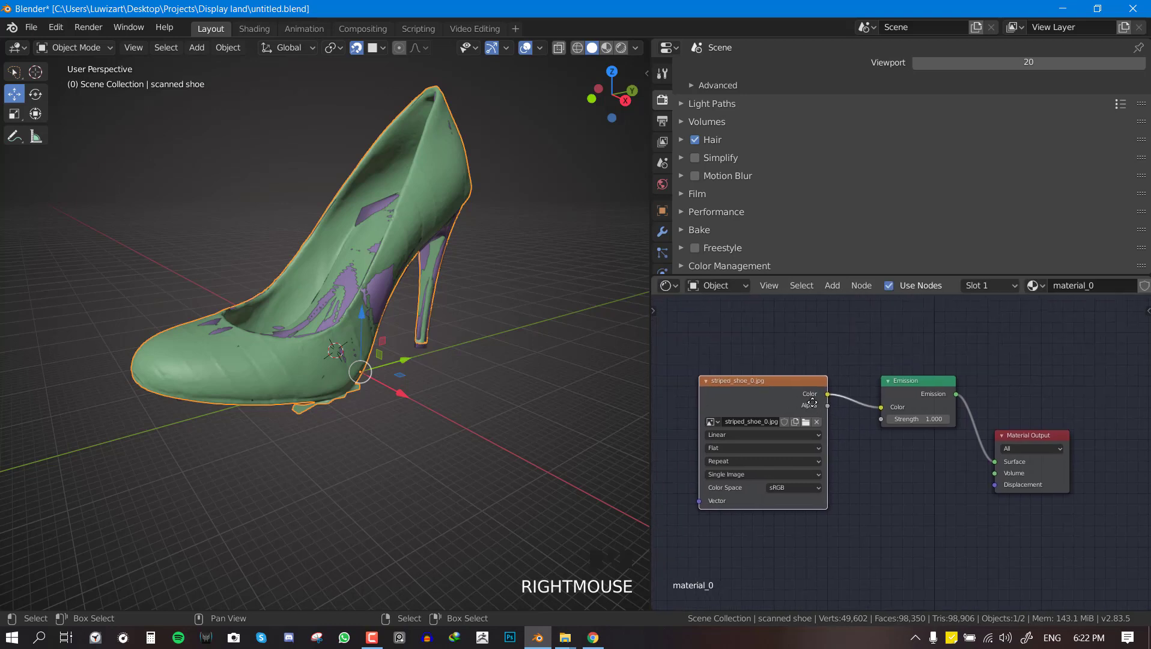